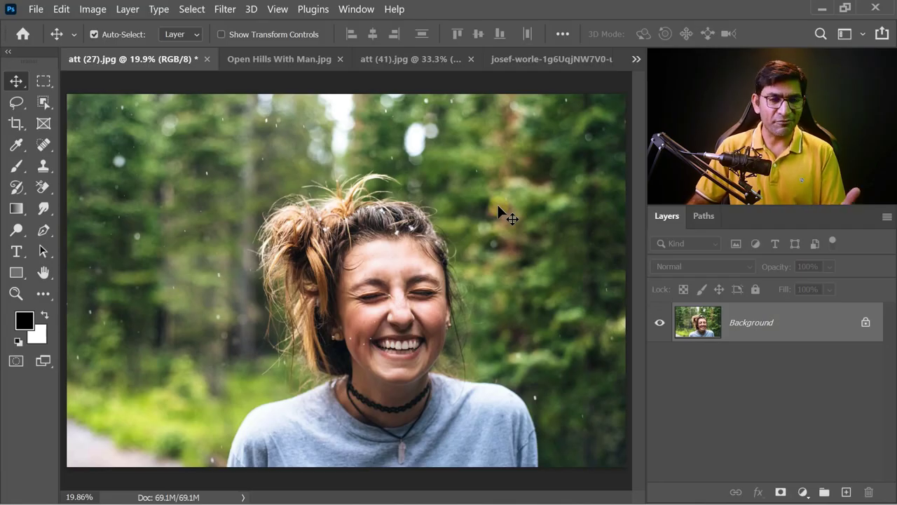
# Step: Make the josef-worle unsplash photo of the woman in the field the active document
pyautogui.click(283, 61)
pyautogui.click(398, 63)
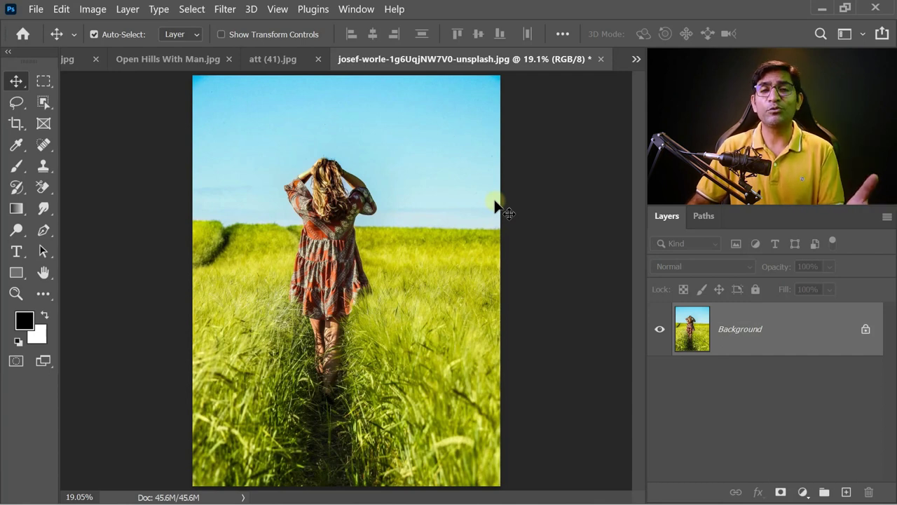
# Step: Switch to att (27).jpg and fill the whole portrait with the black foreground colour
pyautogui.doubleClick(80, 67)
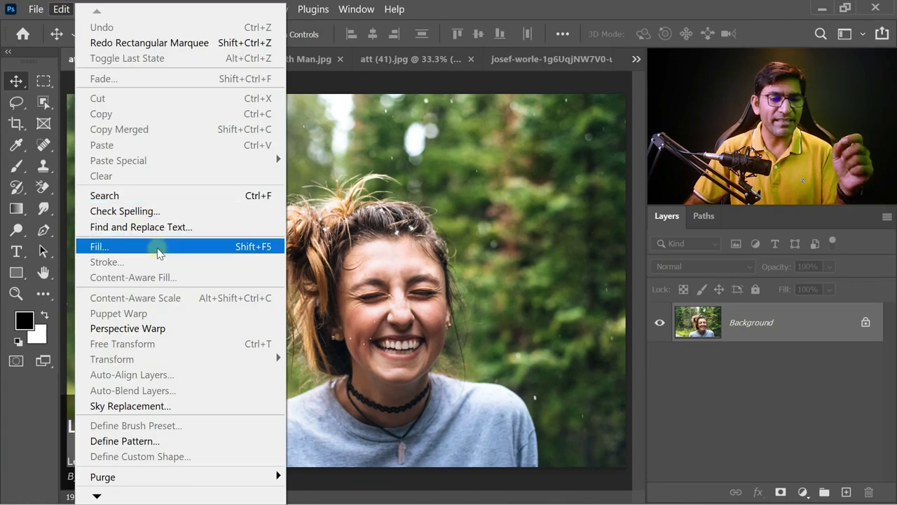
pyautogui.click(162, 256)
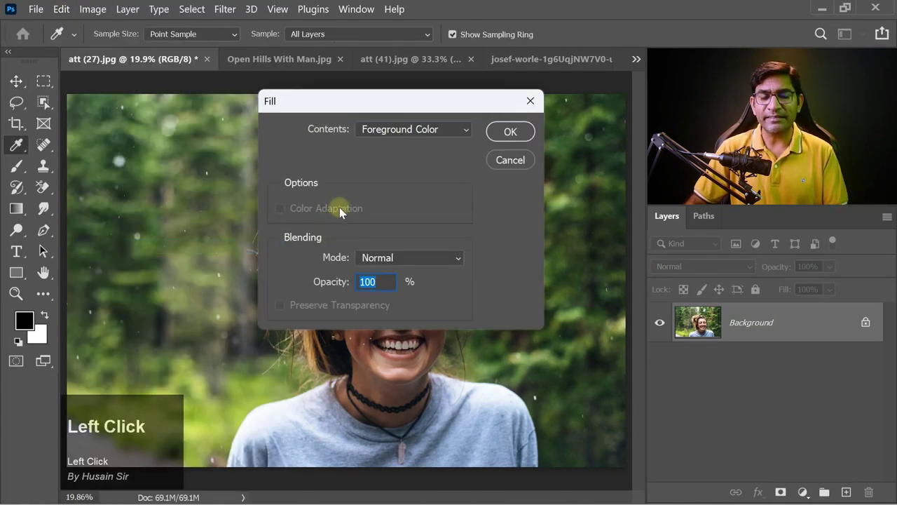
pyautogui.doubleClick(437, 137)
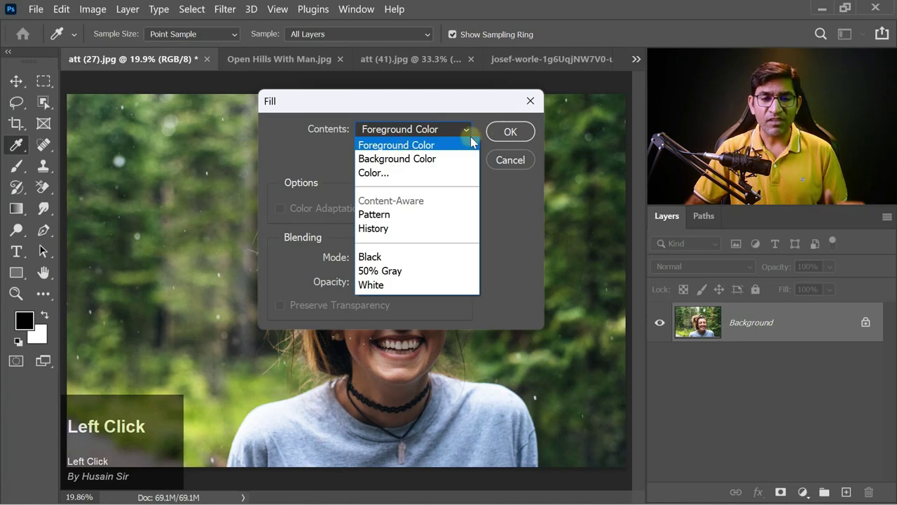
pyautogui.click(461, 146)
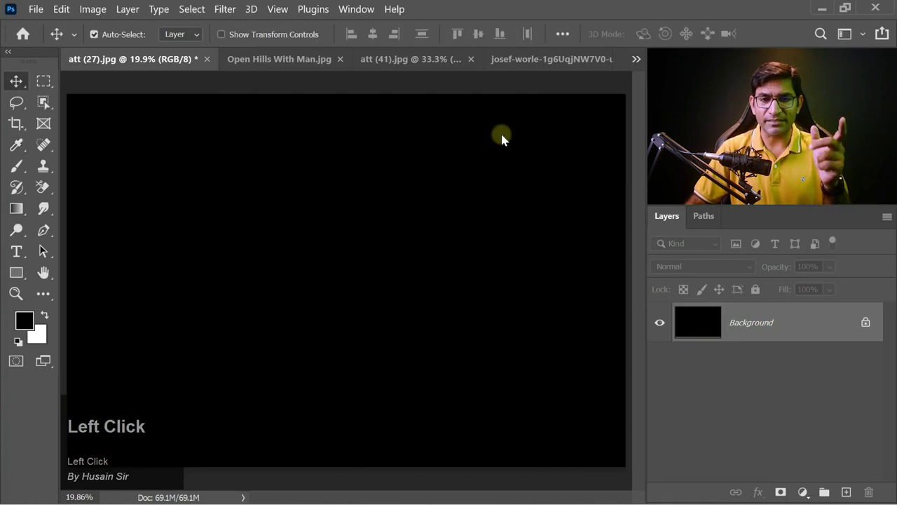
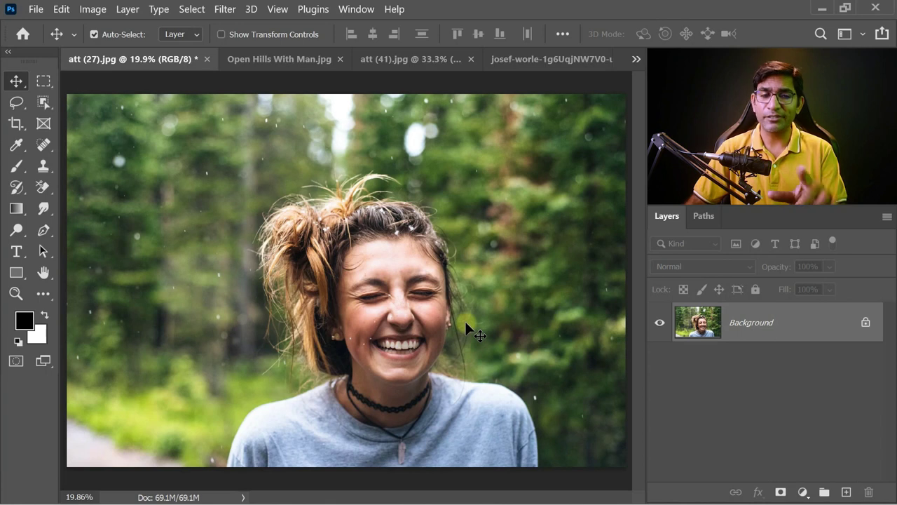
# Step: Undo the black fill, then fill a rectangle over the woman's face with the white background colour
pyautogui.press('ctrl+z')
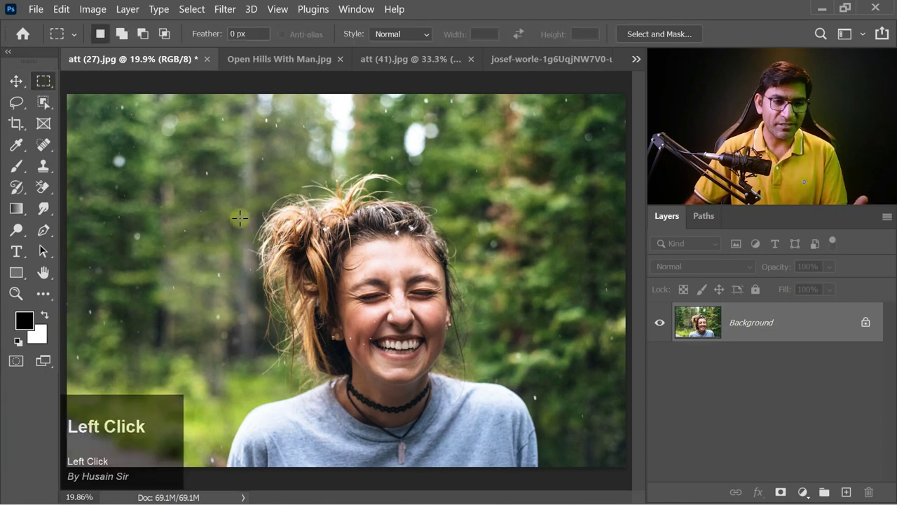
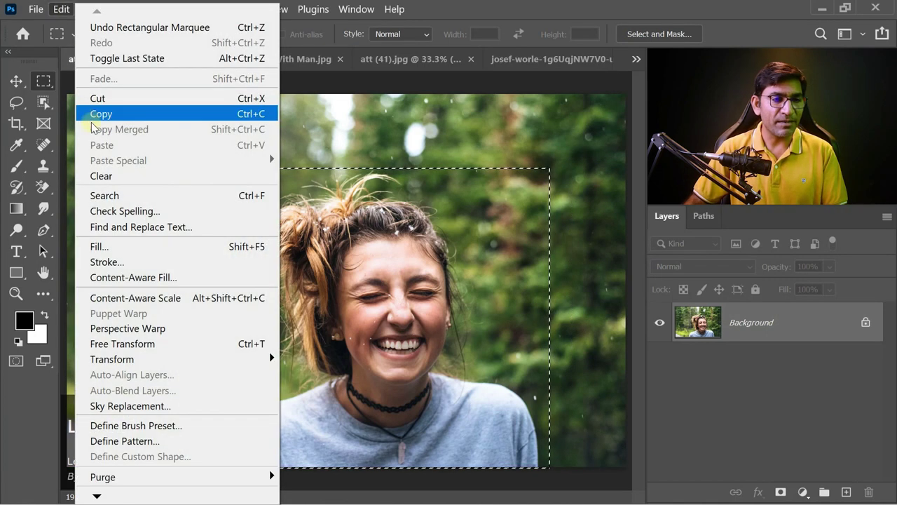
pyautogui.click(133, 260)
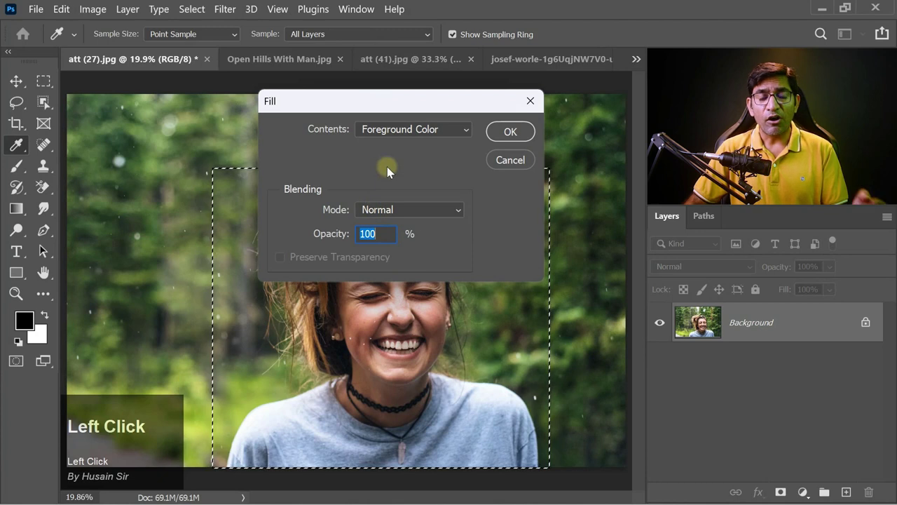
pyautogui.click(408, 138)
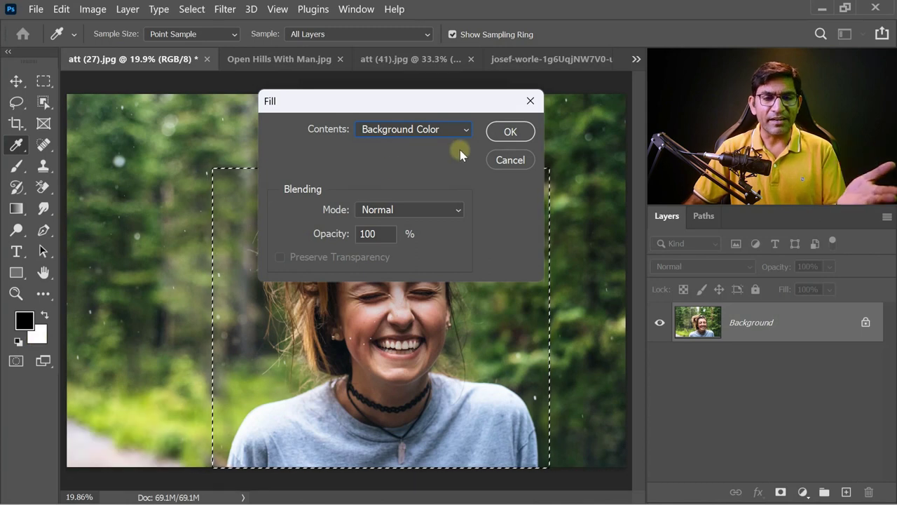
pyautogui.click(524, 142)
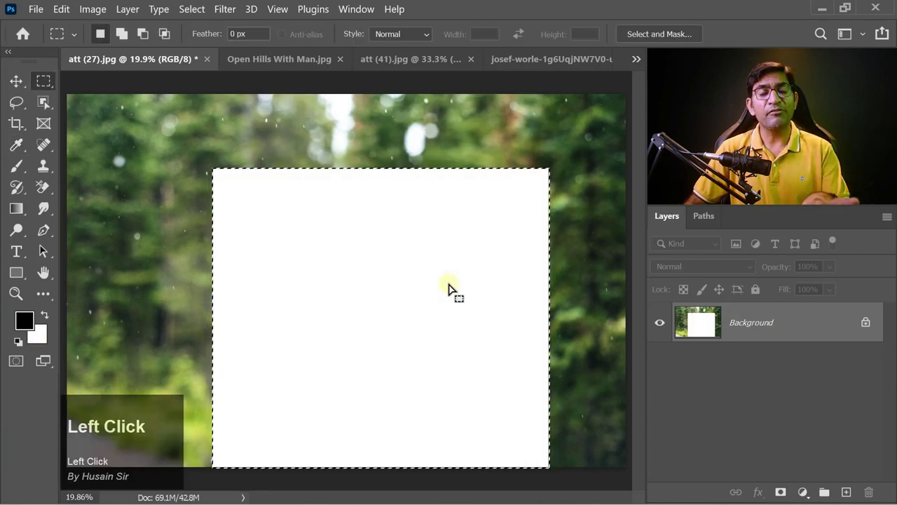
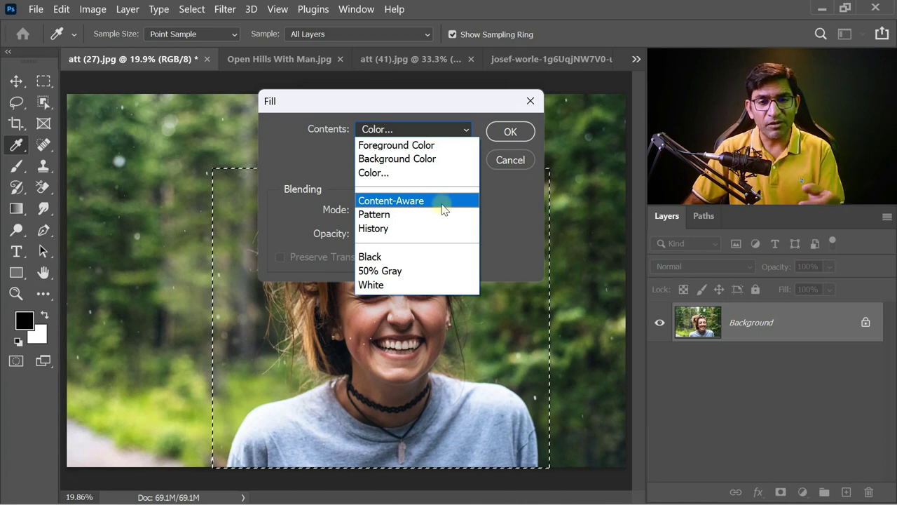
# Step: Choose the golden tree Pattern as the fill contents for the rectangle
pyautogui.click(438, 218)
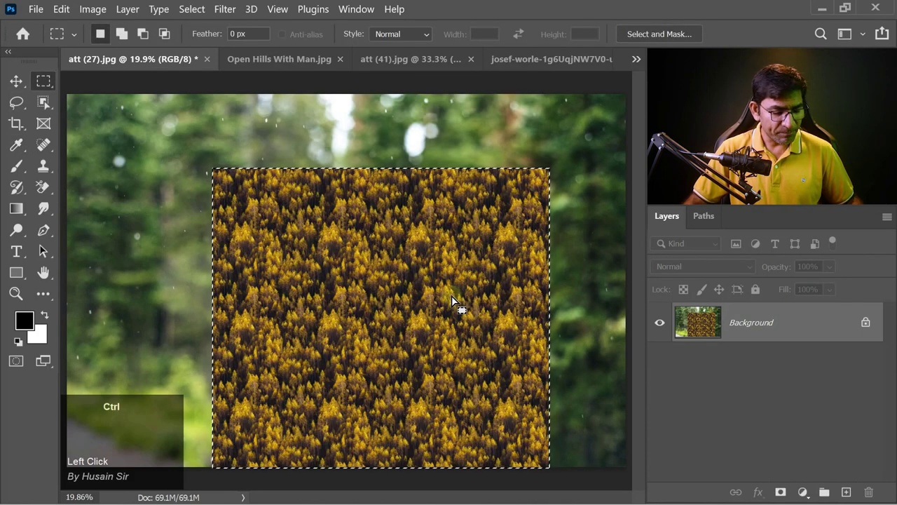
# Step: Set the Fill contents to History to restore the laughing woman's photo
pyautogui.click(63, 18)
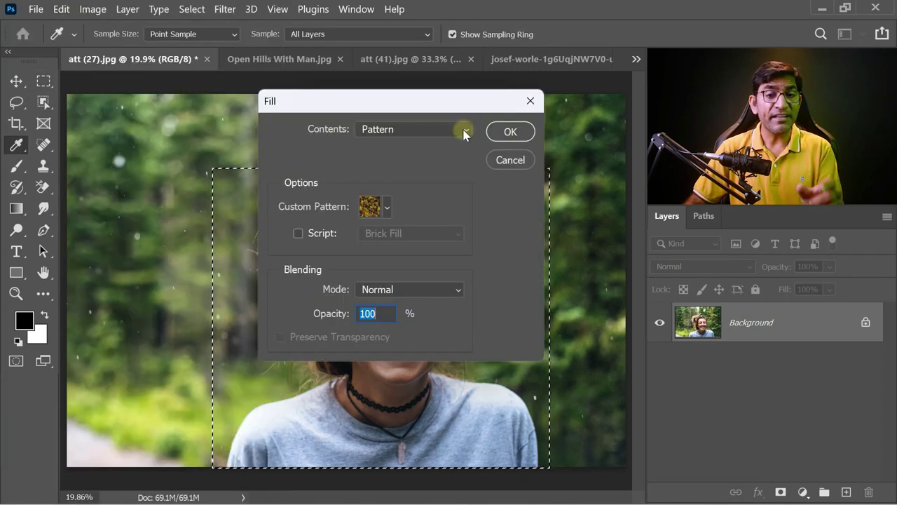
pyautogui.click(468, 138)
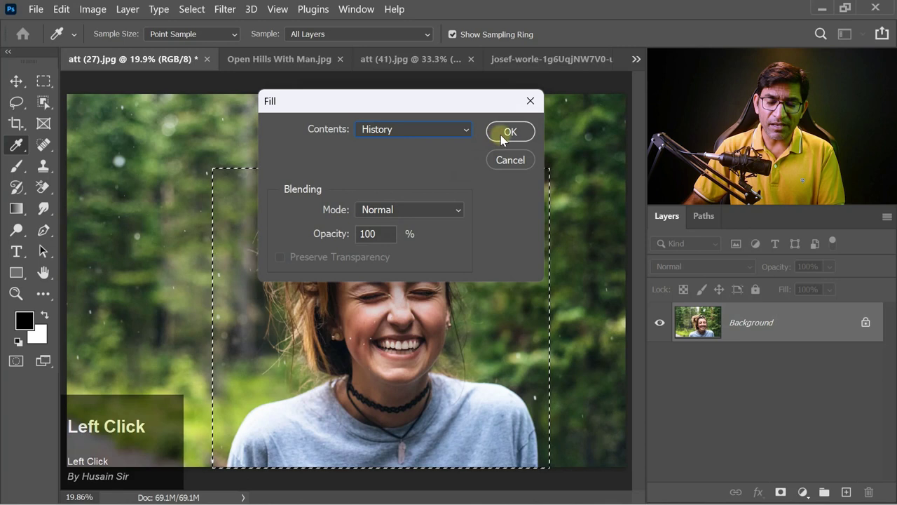
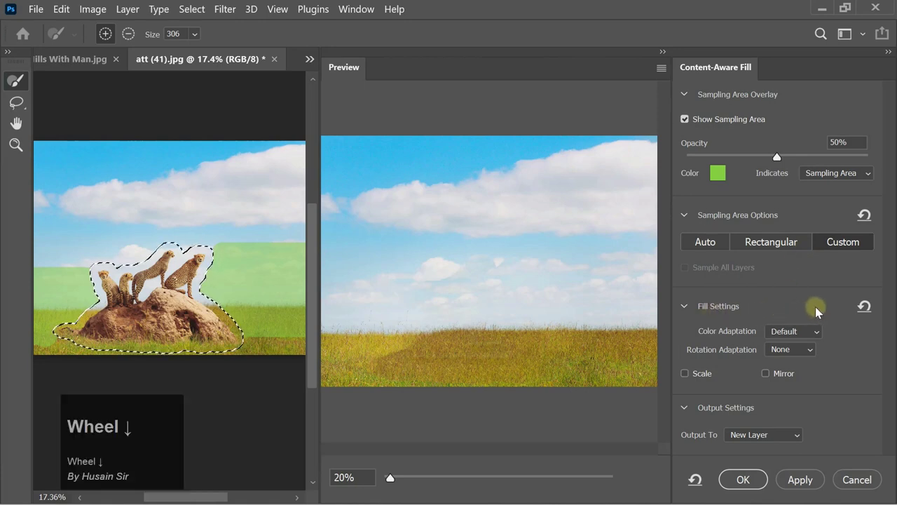
# Step: Compare Color Adaptation at None, Default and High, then leave it at Default
pyautogui.click(823, 339)
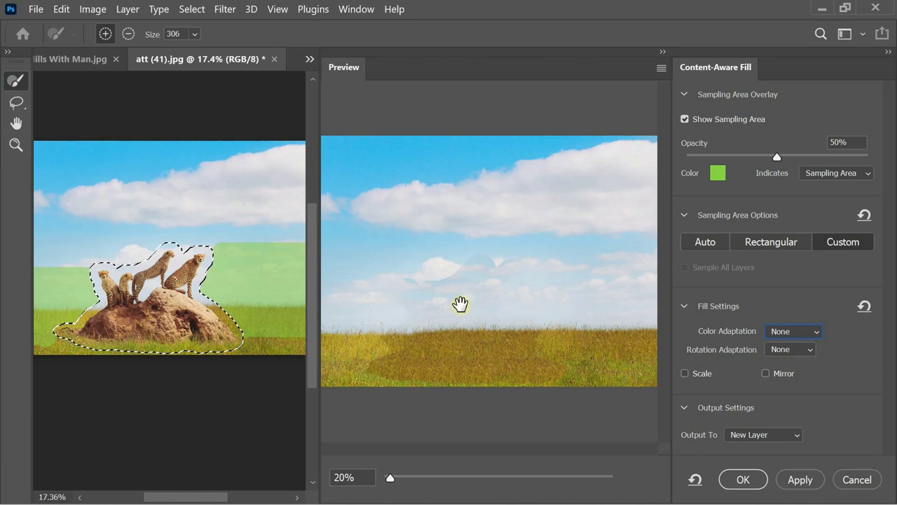
pyautogui.click(820, 333)
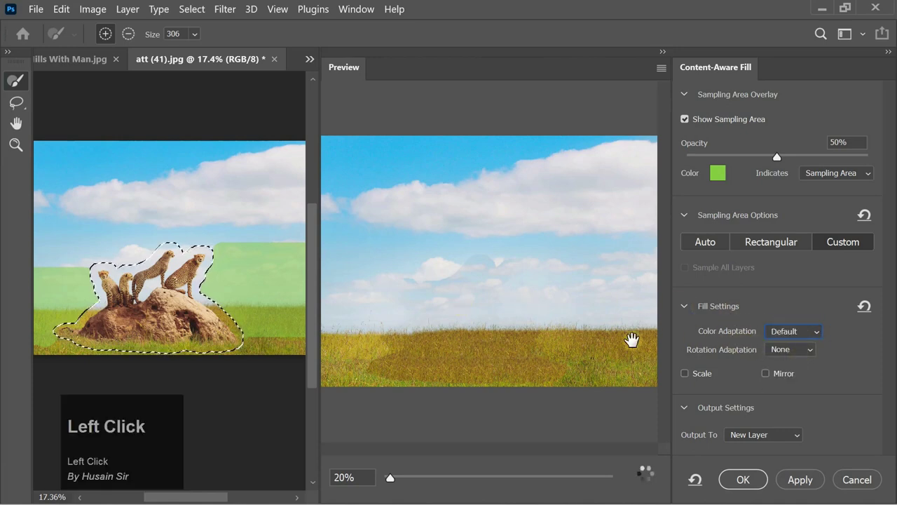
pyautogui.click(815, 342)
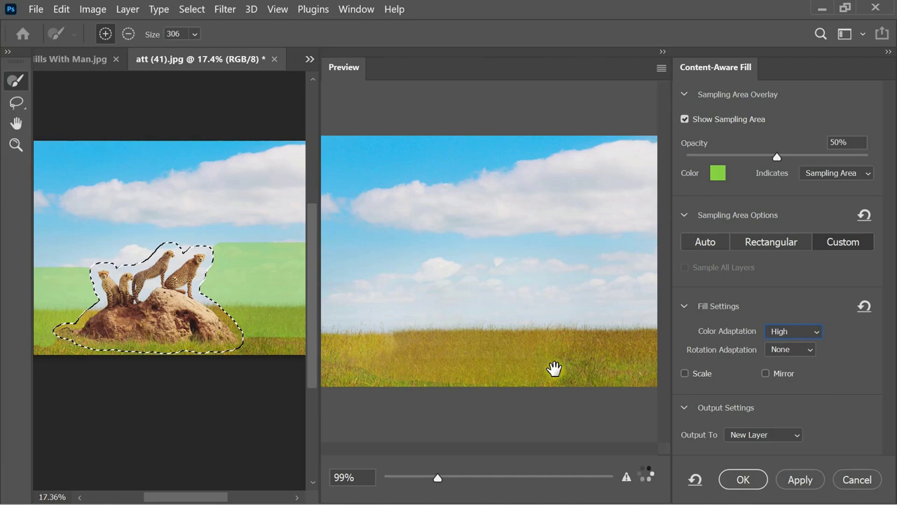
pyautogui.click(796, 337)
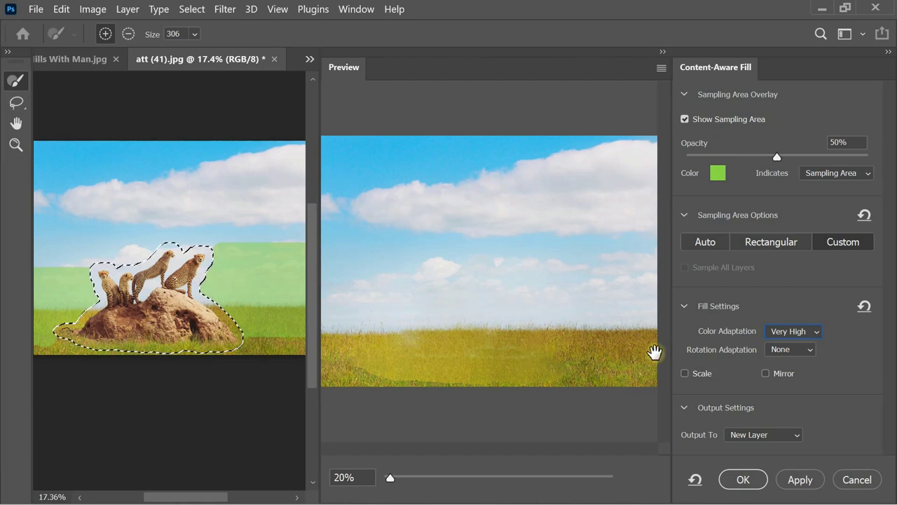
pyautogui.doubleClick(800, 337)
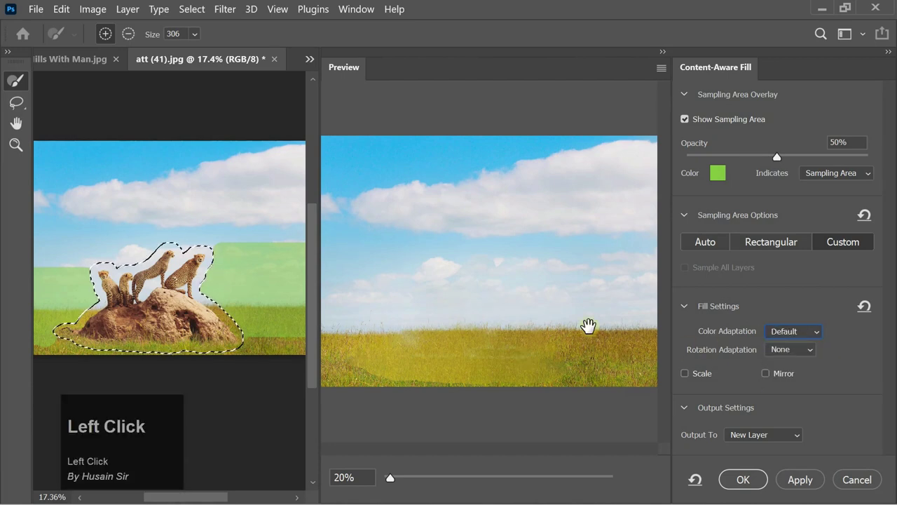
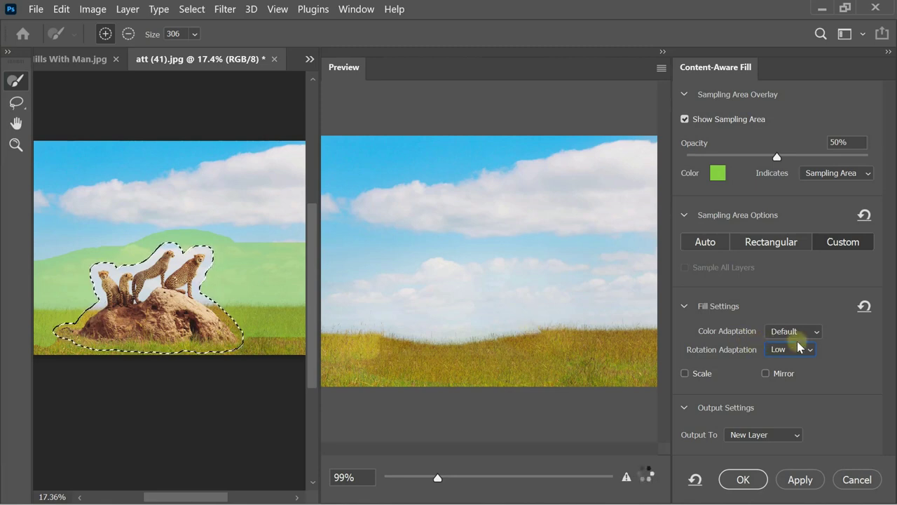
# Step: Try Rotation Adaptation Medium then None, test Scale and Mirror, and leave both unchecked
pyautogui.doubleClick(806, 357)
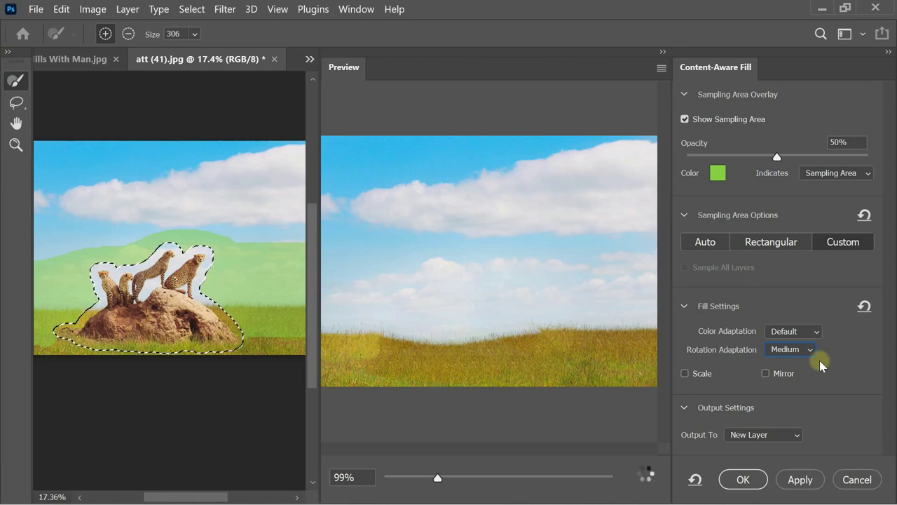
pyautogui.doubleClick(800, 356)
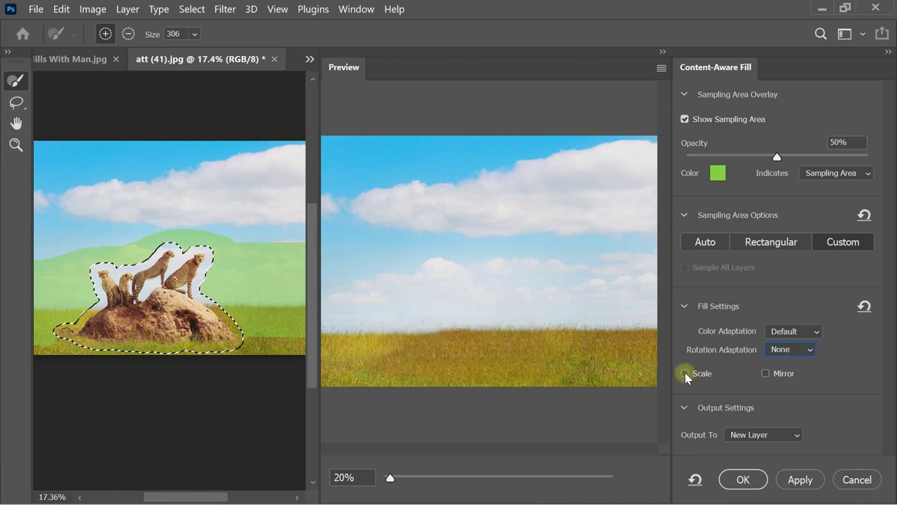
pyautogui.doubleClick(690, 380)
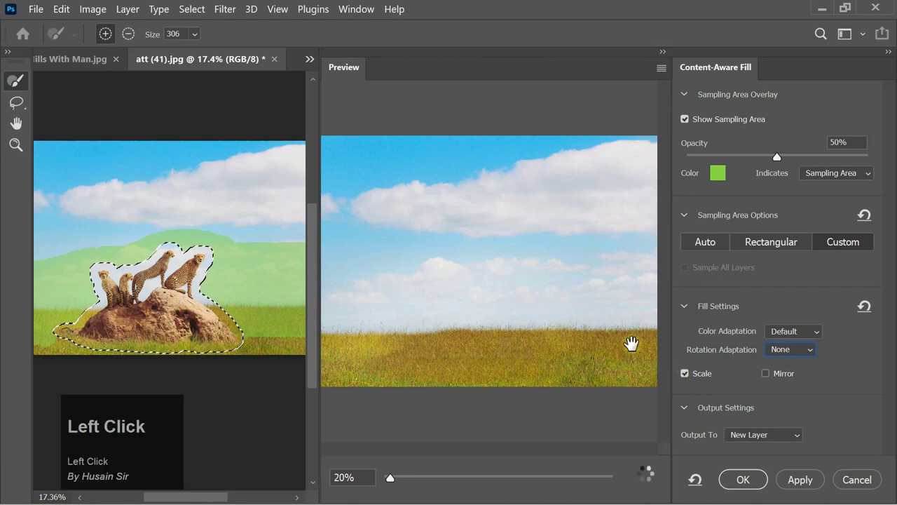
pyautogui.click(689, 381)
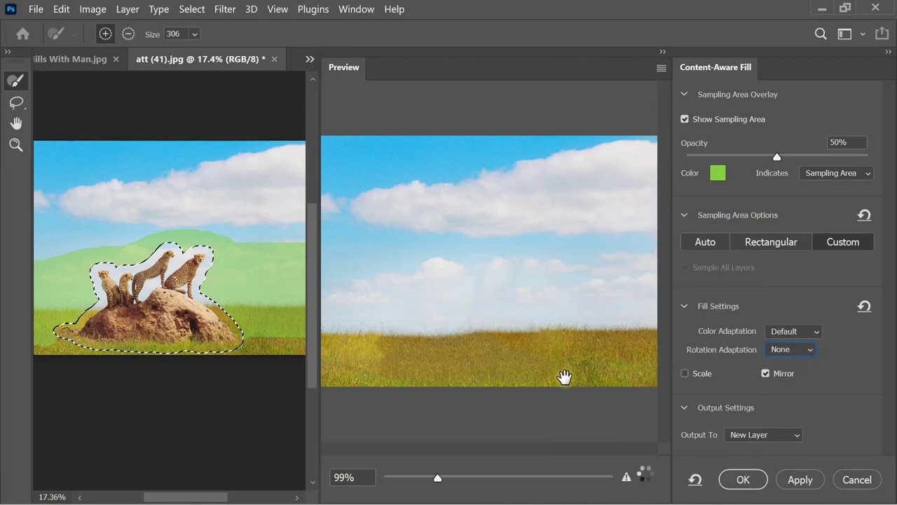
pyautogui.scroll(-3)
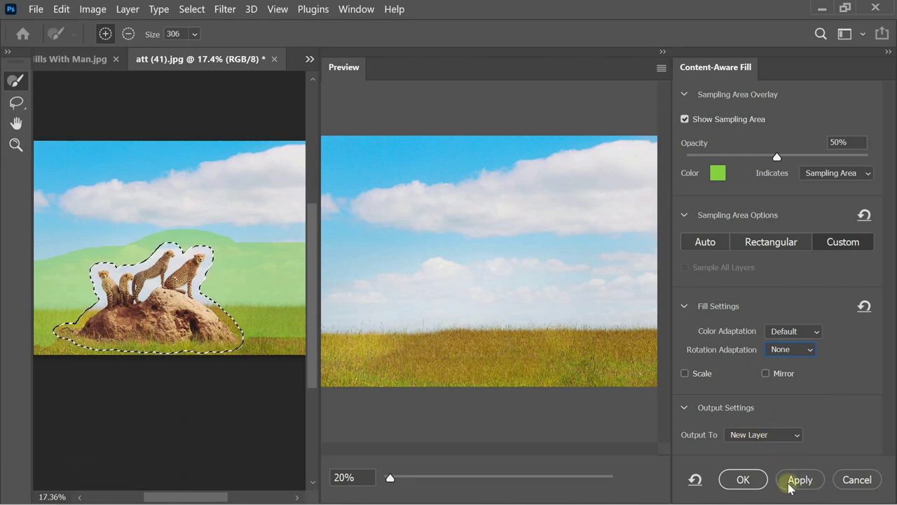
# Step: Apply the cheetah-removal fill to a new layer, toggle layer visibility to compare, then switch to the hills photo
pyautogui.click(753, 491)
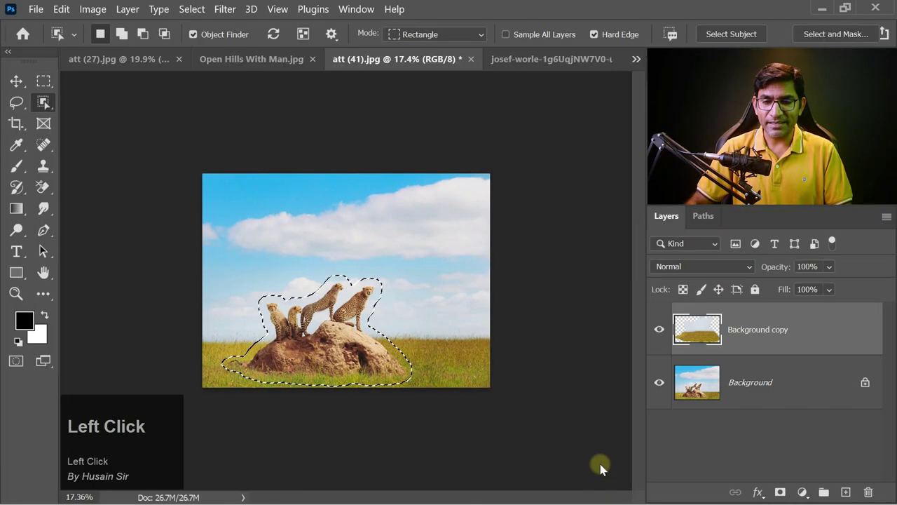
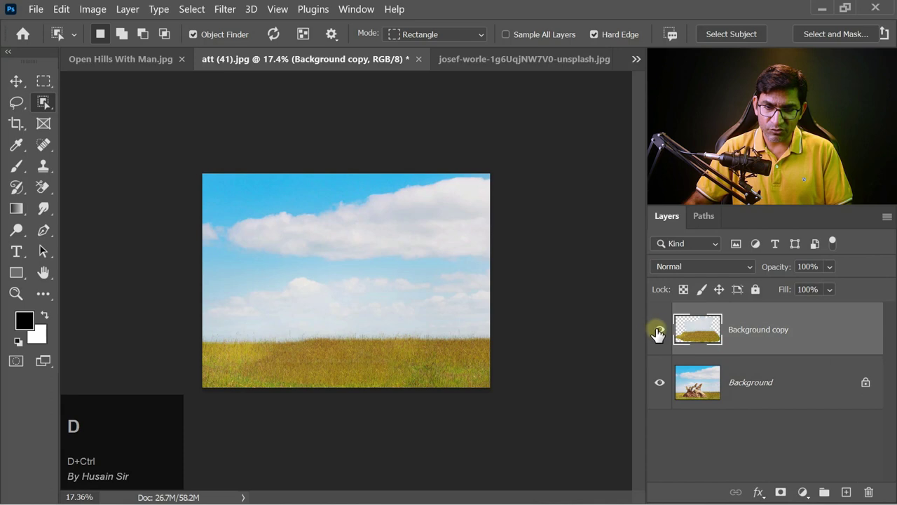
pyautogui.click(666, 334)
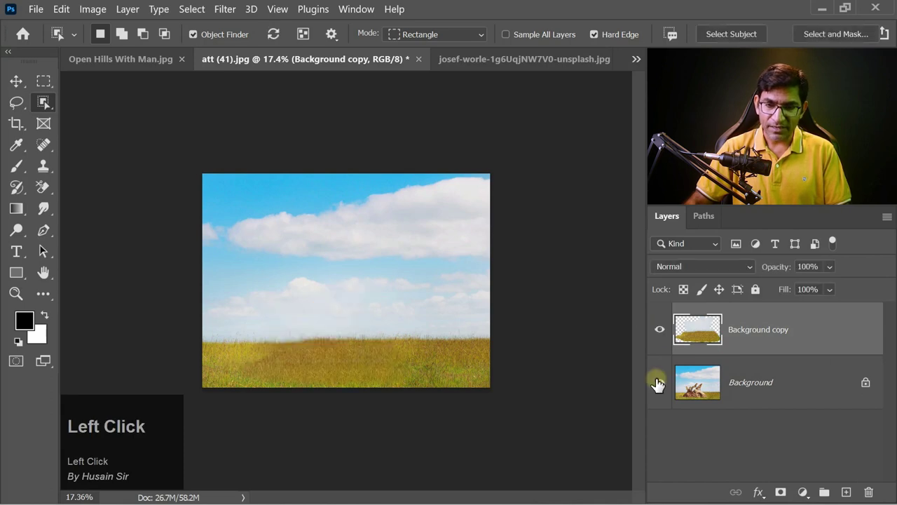
pyautogui.click(664, 384)
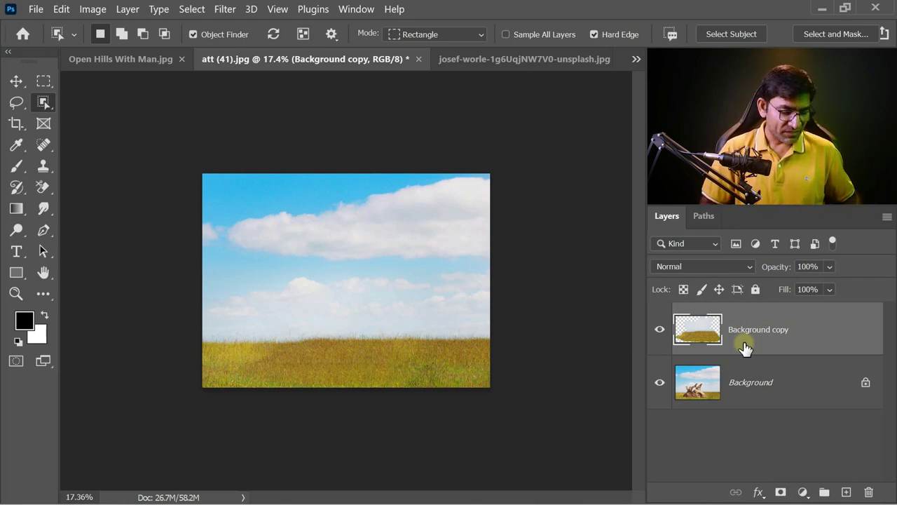
pyautogui.click(752, 348)
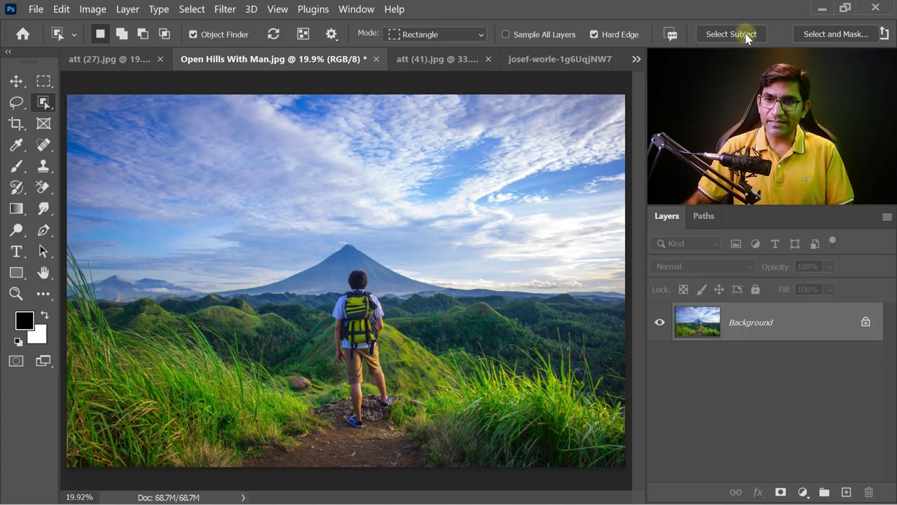
# Step: Run Select Subject to automatically select the hiker
pyautogui.click(733, 41)
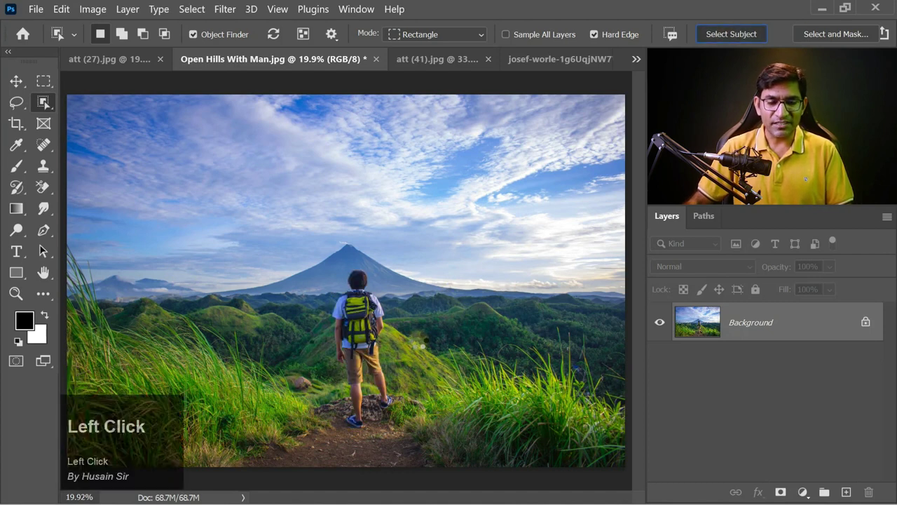
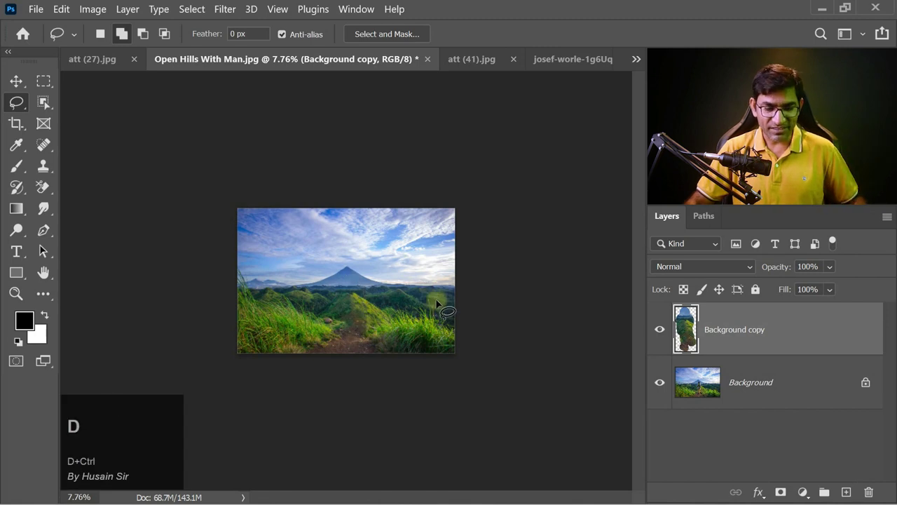
# Step: Fit the hills photo to the window with Ctrl+0
pyautogui.press('ctrl+0')
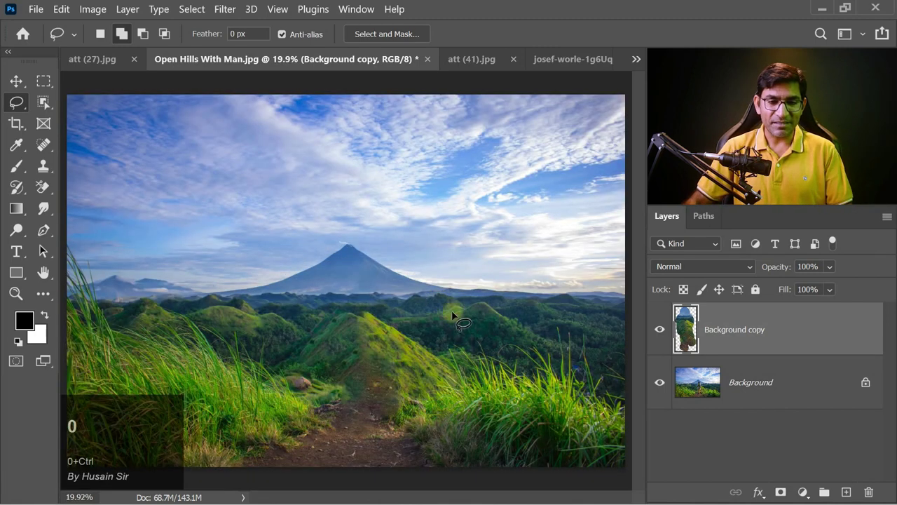
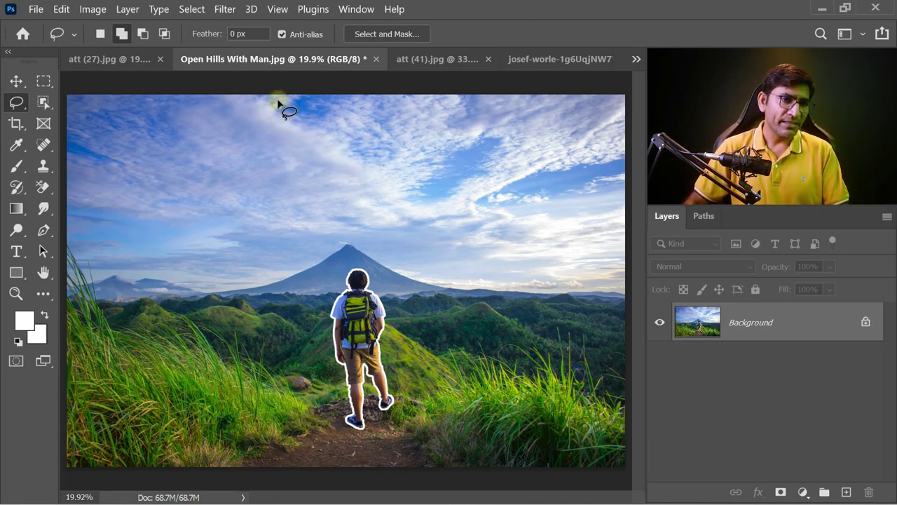
# Step: Deselect, then convert the locked Background of the hills photo into an editable Layer 0
pyautogui.press('ctrl+d')
pyautogui.click(134, 20)
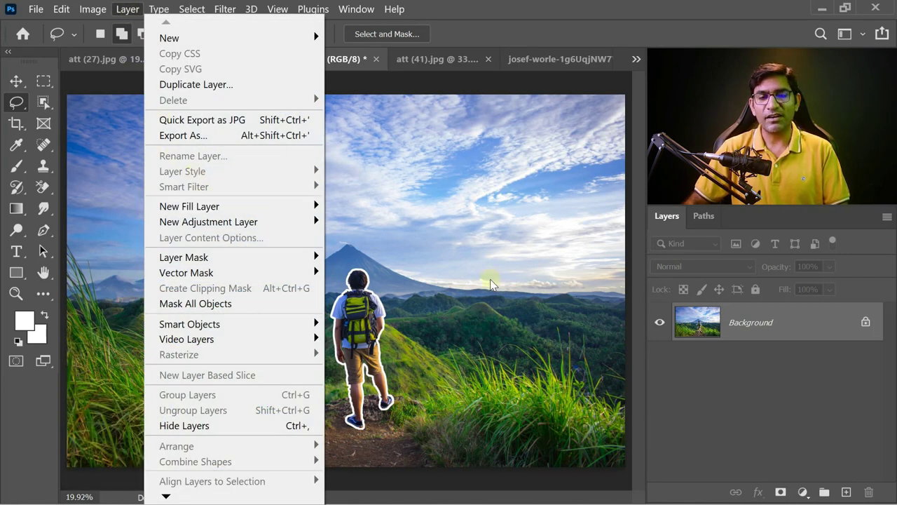
pyautogui.doubleClick(840, 339)
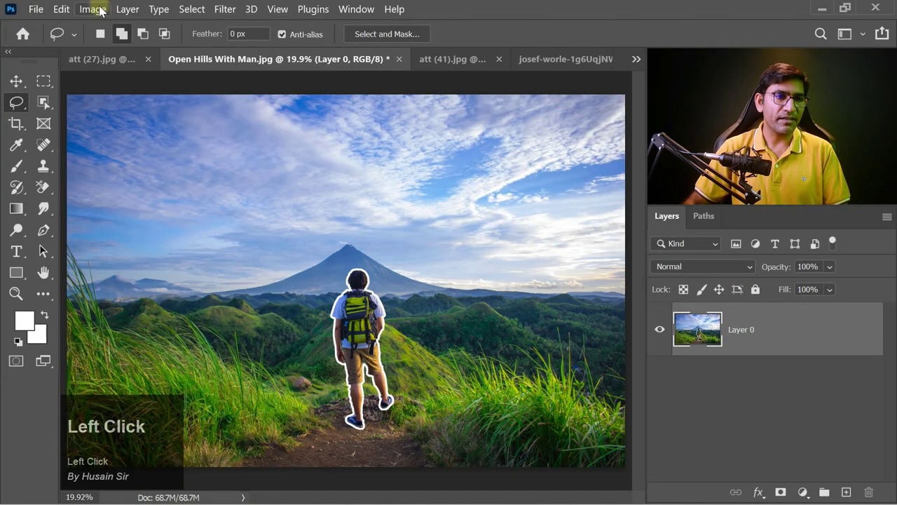